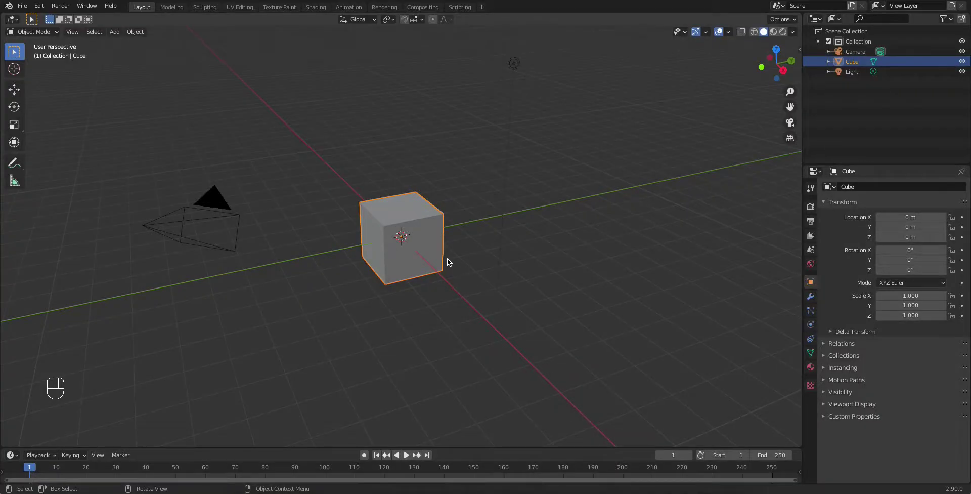
Step: Delete the default cube, leaving only the camera and light in the scene
left_click_drag(442, 300, 461, 267)
left_click_drag(460, 267, 510, 274)
left_click_drag(517, 275, 522, 275)
middle_click(436, 284)
left_click_drag(439, 280, 436, 291)
key("x")
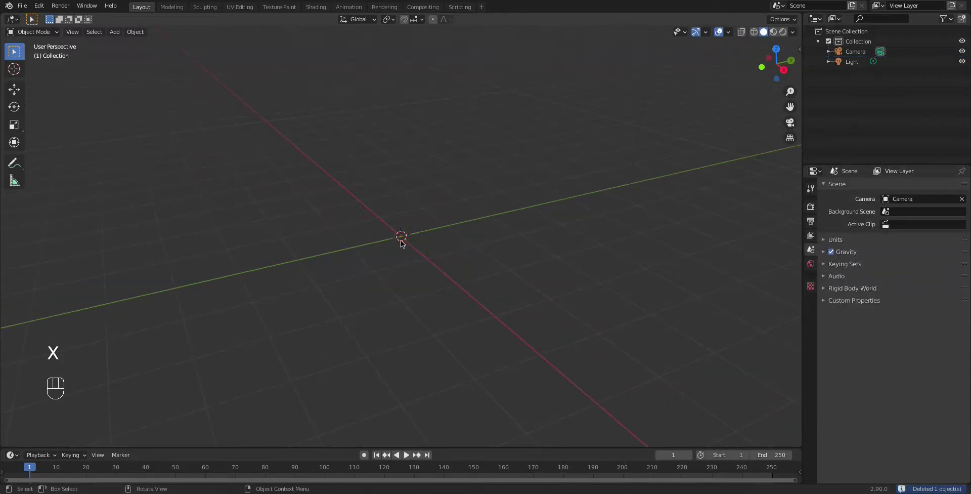
Step: Add a cylinder at the origin and scale it uniformly to about 1.94
key("shift+a")
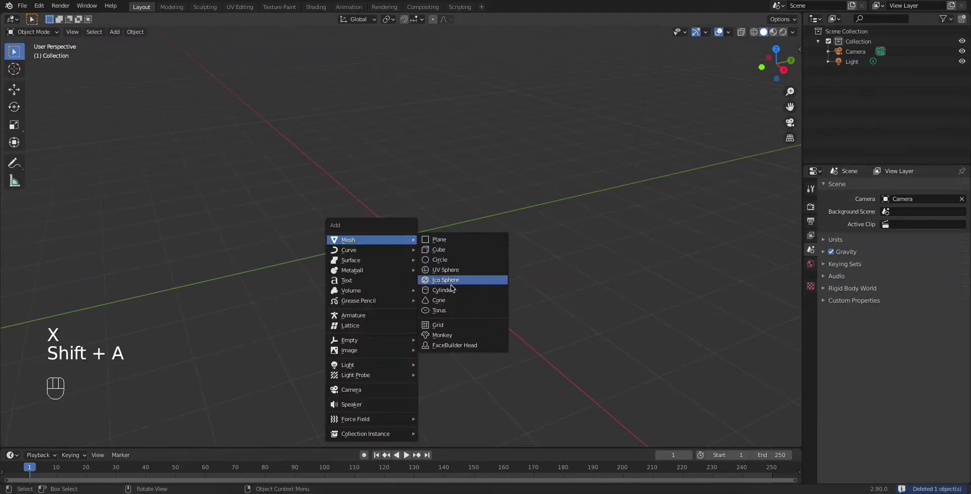
left_click(451, 295)
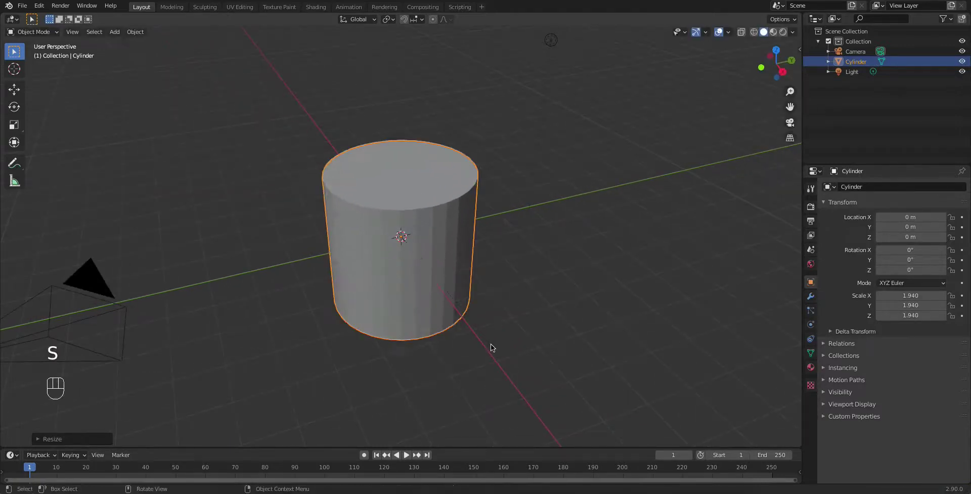
left_click_drag(450, 316, 435, 328)
left_click(409, 262)
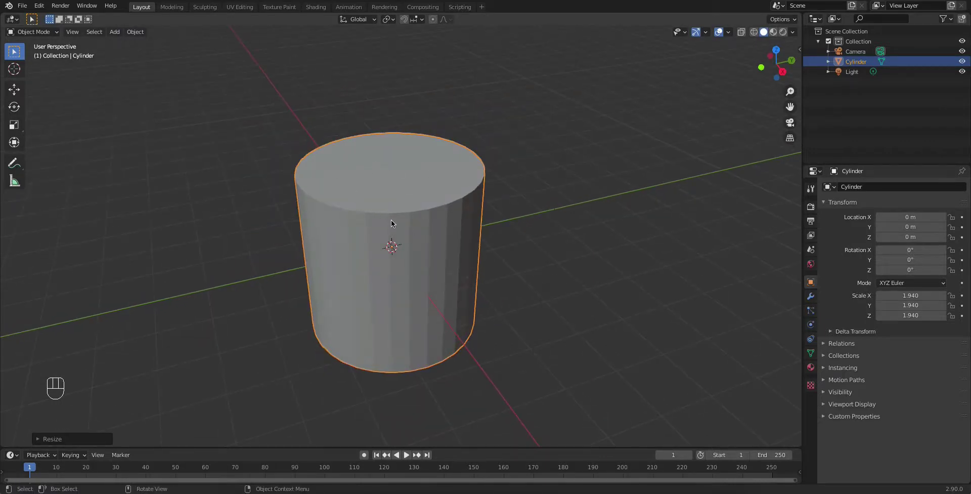
Step: Stretch the cylinder to Z scale 2.289 and widen its top face into a taper
key("Tab")
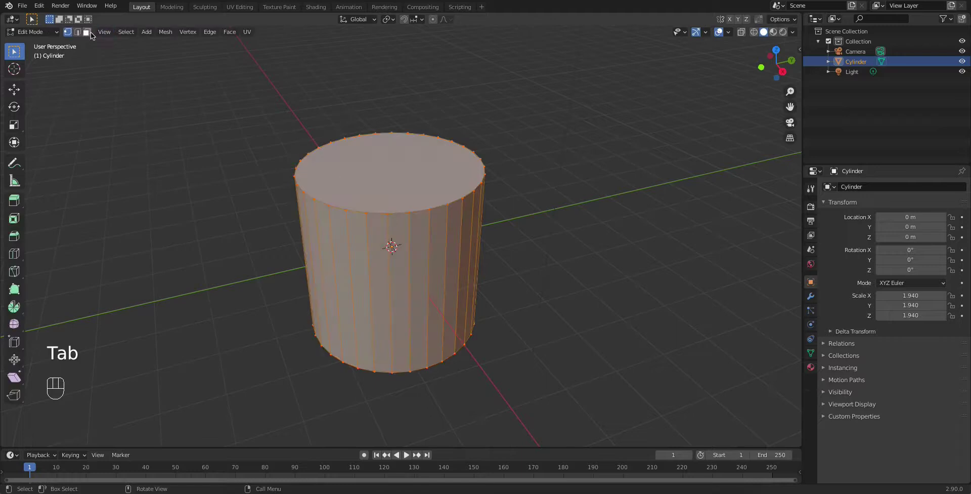
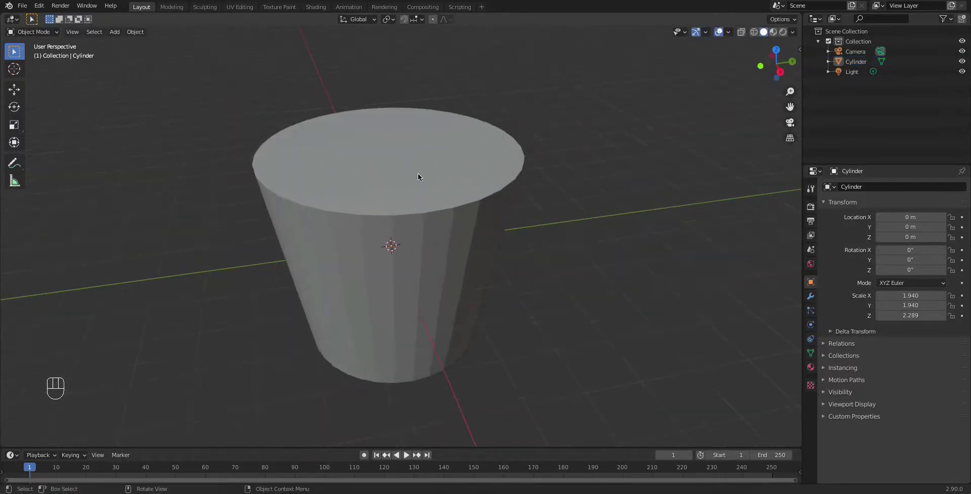
key("Tab")
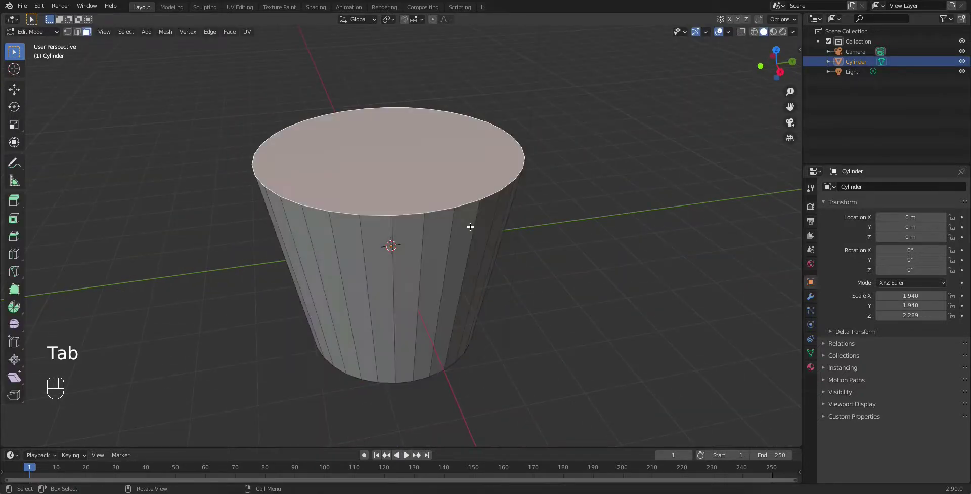
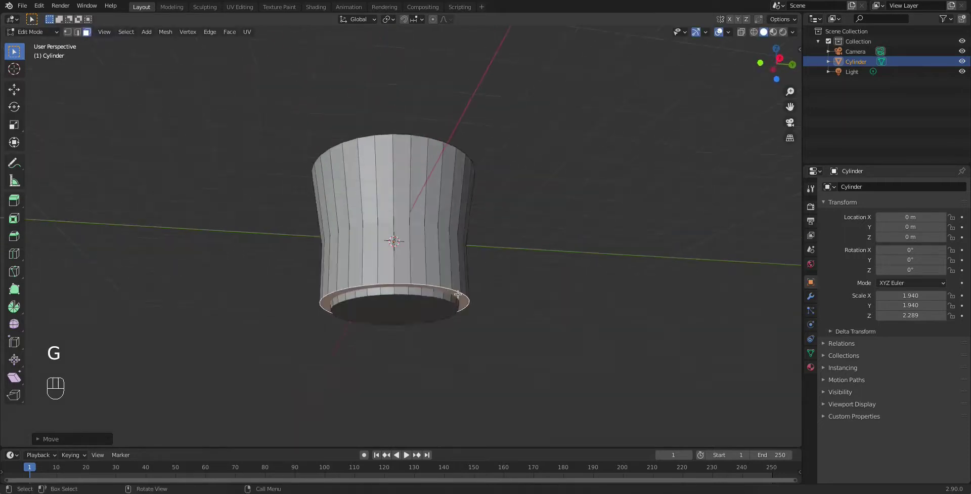
Step: From top view, inset and shrink the top face to form a thick rim
key("KP_7")
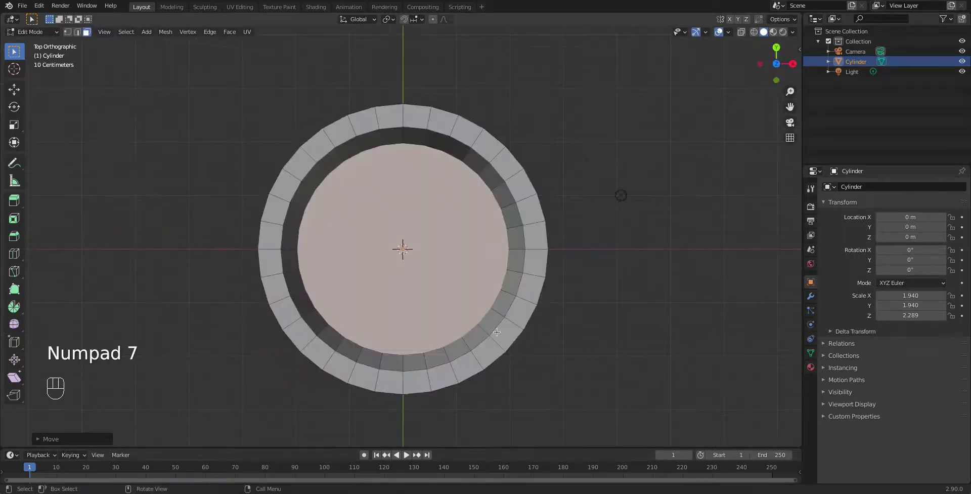
key("shift+z")
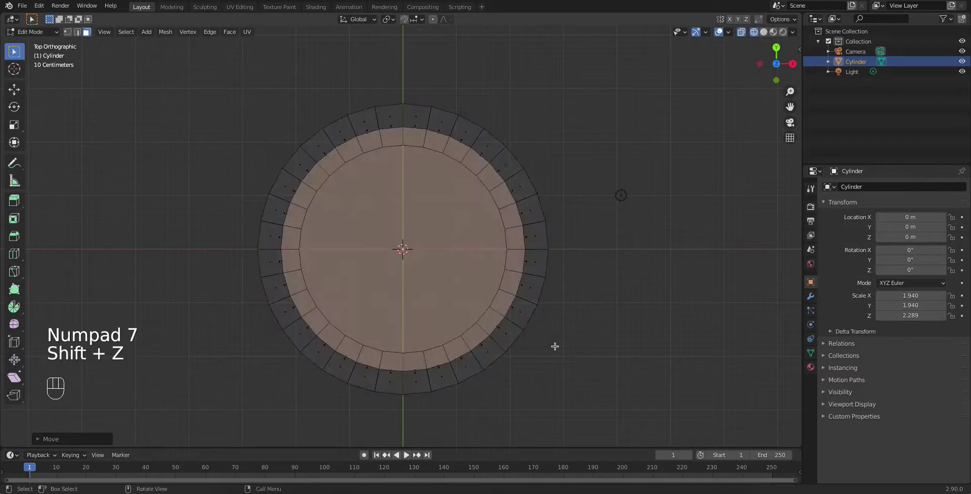
key("s")
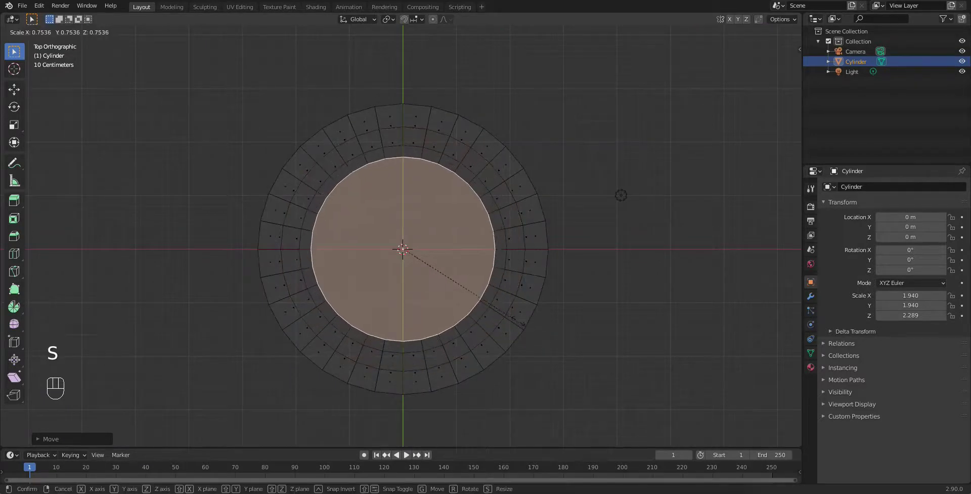
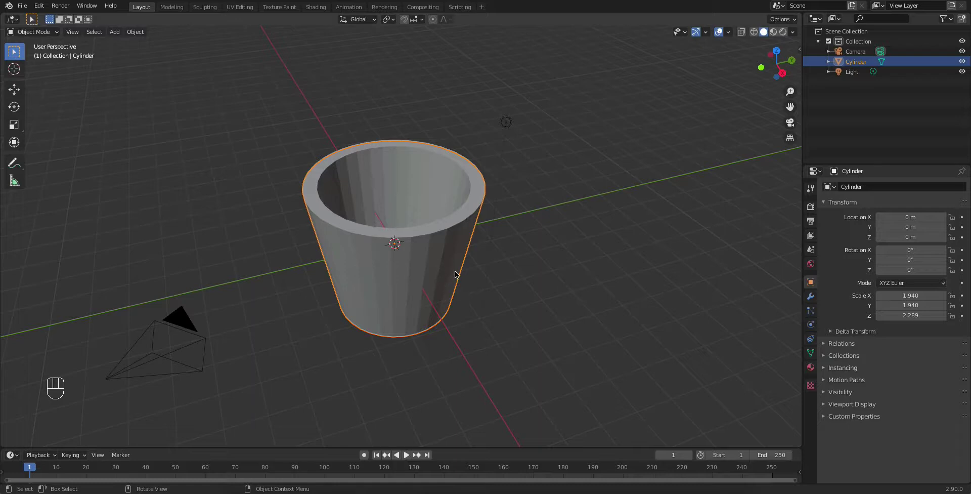
left_click_drag(449, 271, 458, 258)
left_click_drag(465, 244, 467, 247)
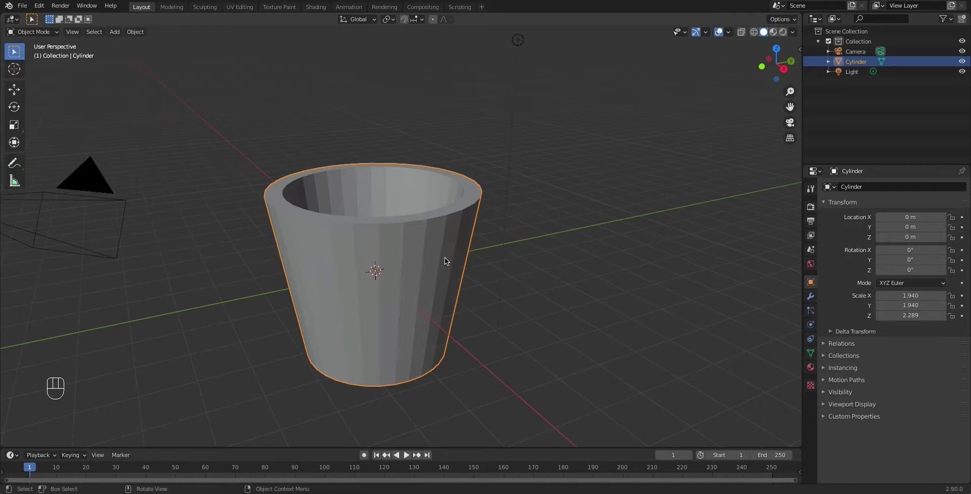
middle_click(442, 257)
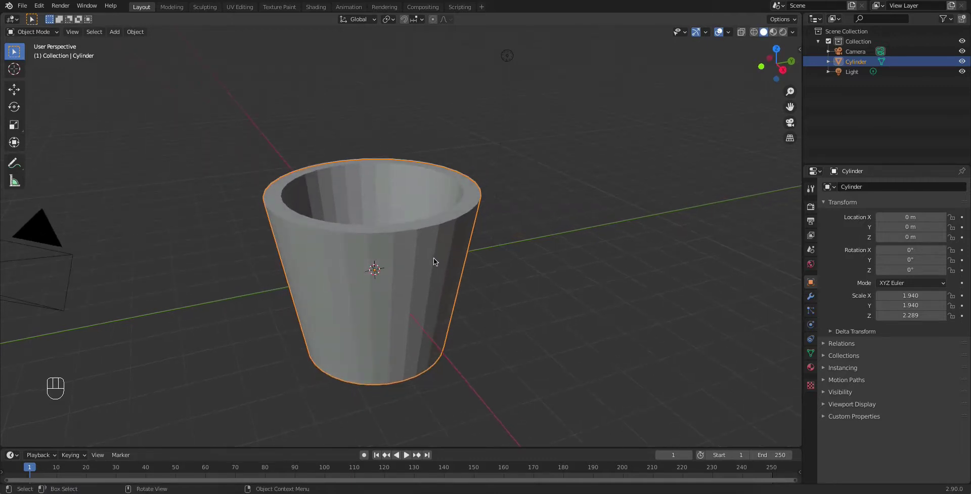
Step: Cut a horizontal loop around the cup's side near its bottom
key("Tab")
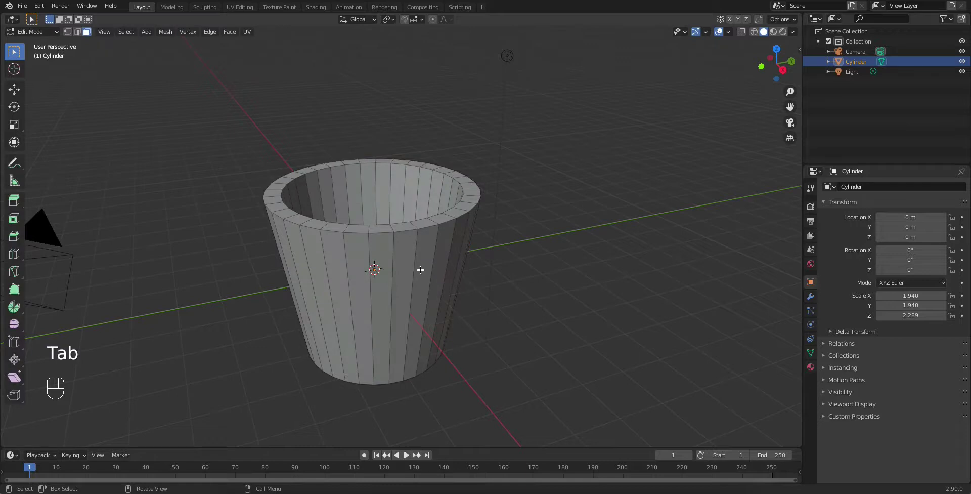
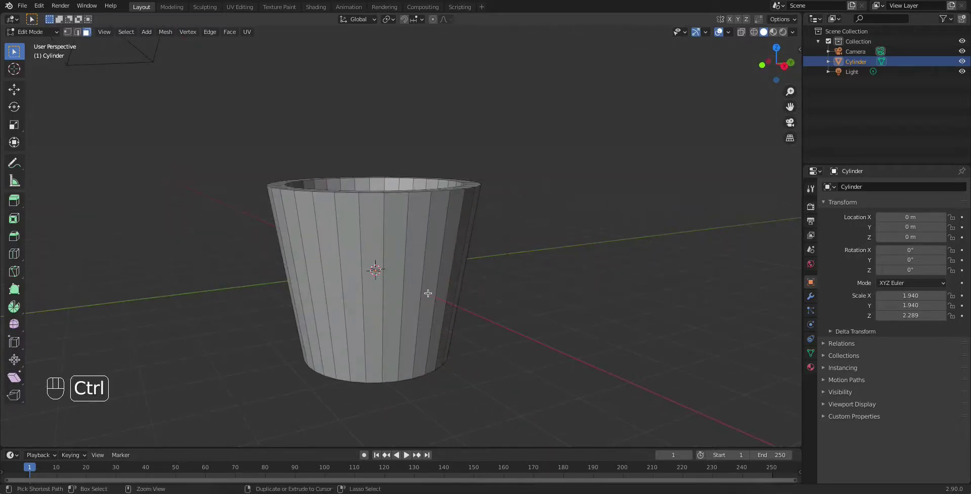
key("ctrl+r")
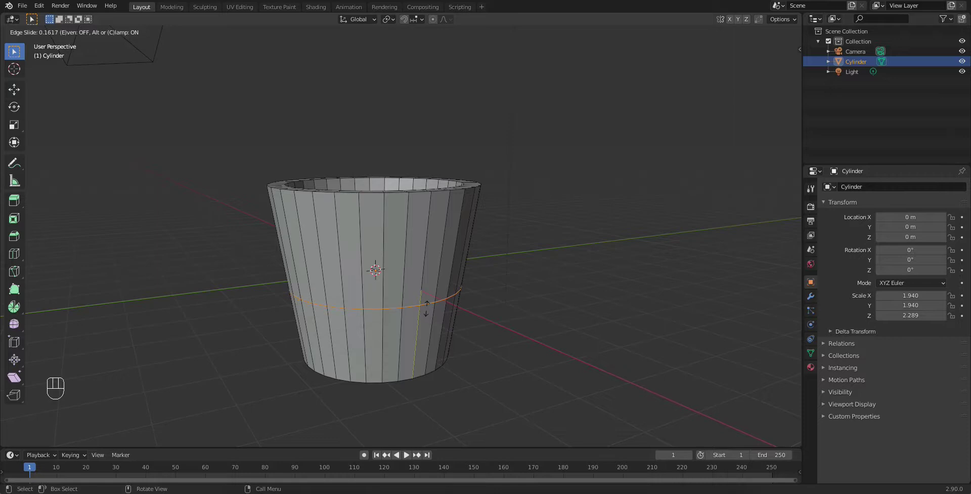
left_click(508, 295)
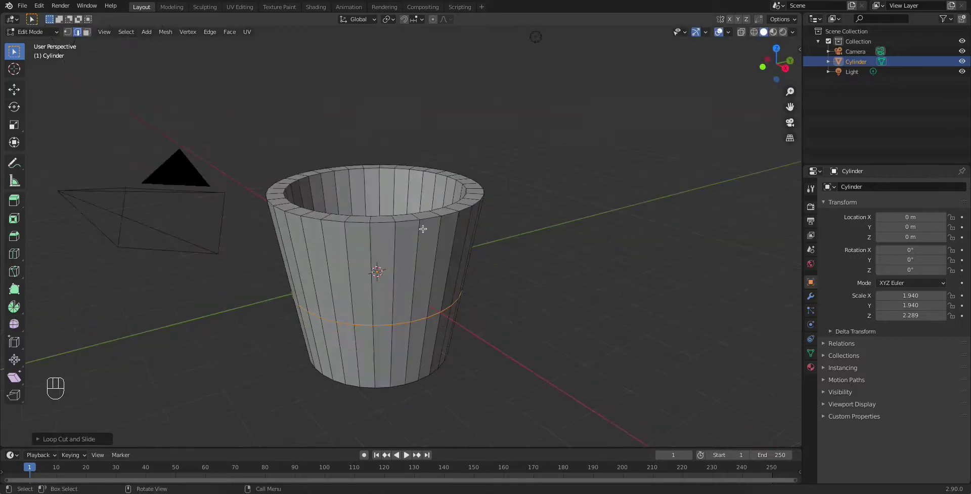
left_click(92, 34)
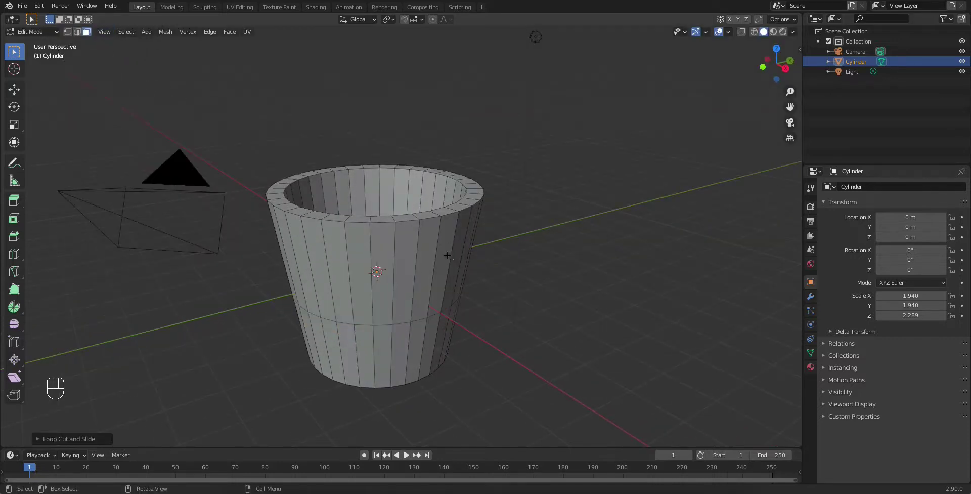
Step: Extrude two side faces and bridge their edge loops into a square handle
left_click_drag(493, 299, 470, 297)
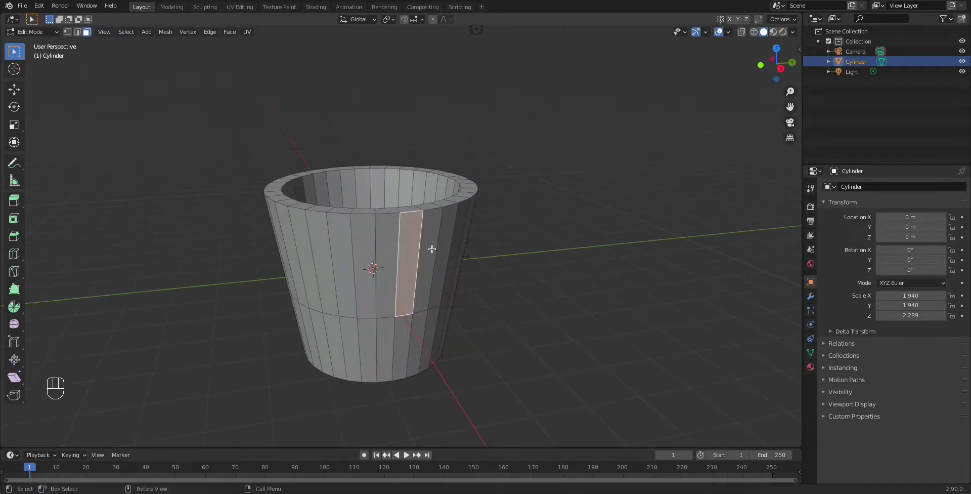
left_click(433, 241)
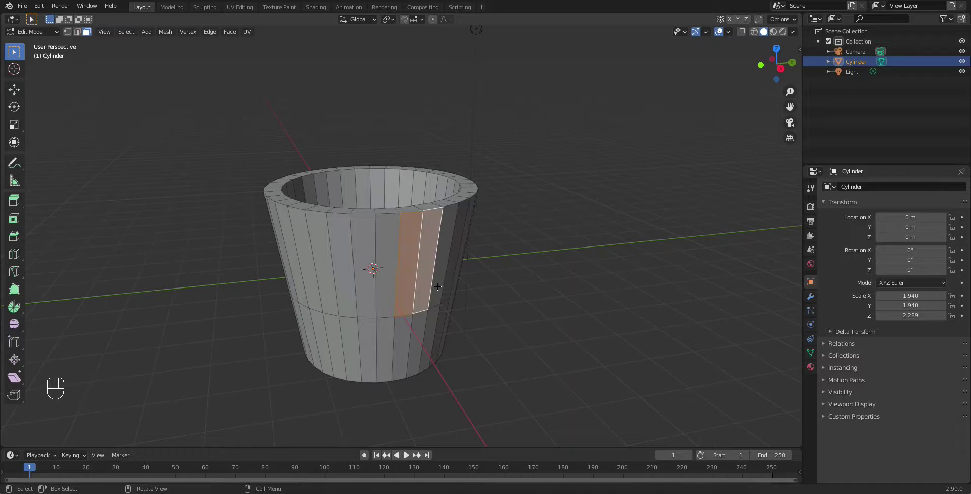
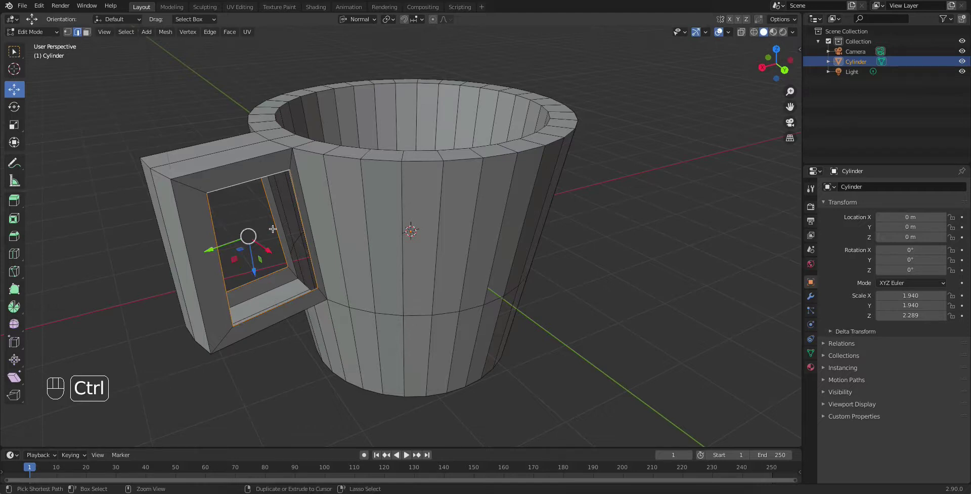
key("ctrl+e")
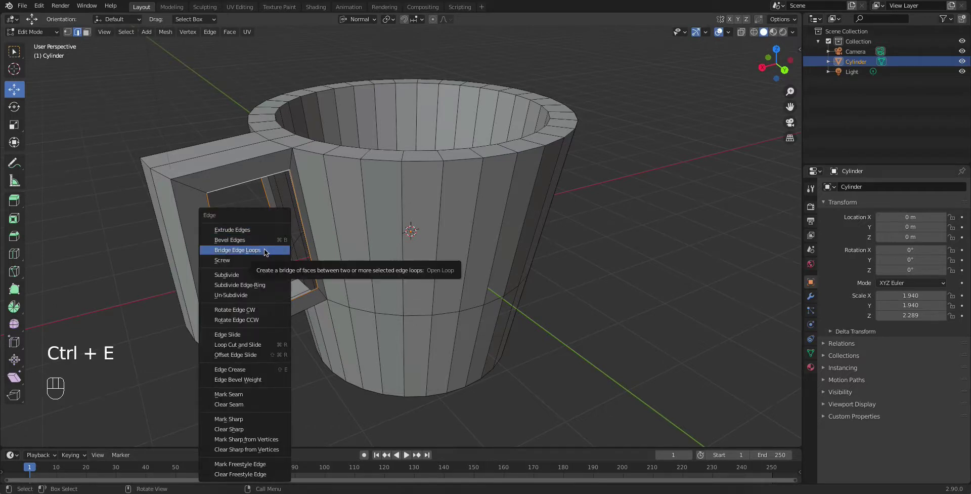
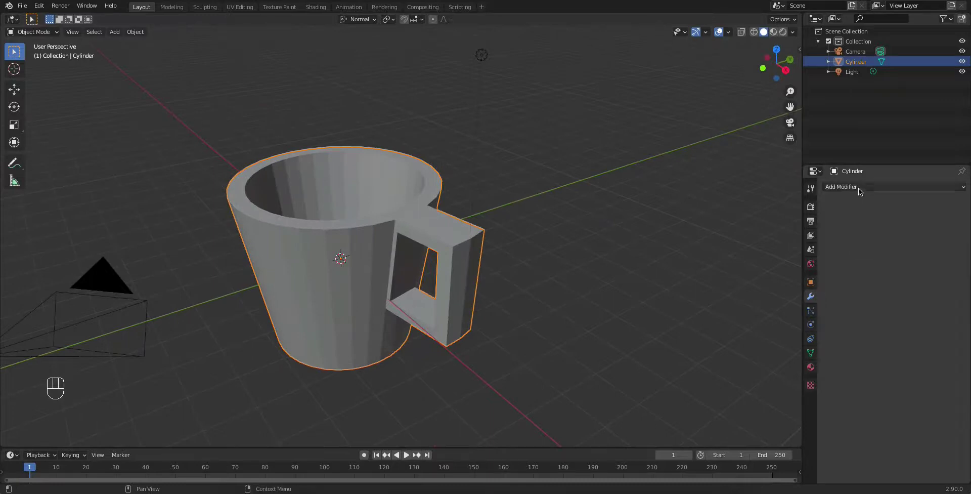
Step: Add a Subdivision Surface modifier with viewport and render levels at 3
left_click_drag(859, 200, 787, 355)
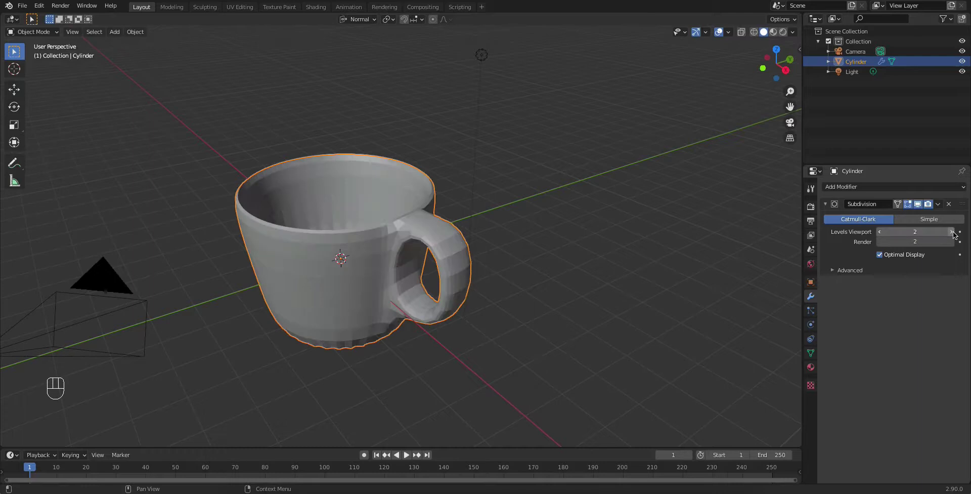
left_click(954, 250)
left_click(955, 238)
Step: Inspect the smoothed mug and handle from several angles, then enter mesh editing
left_click_drag(578, 262, 362, 269)
left_click_drag(327, 234, 348, 254)
left_click_drag(313, 240, 337, 193)
left_click_drag(342, 225, 331, 230)
left_click_drag(331, 233, 358, 367)
left_click_drag(358, 313, 355, 281)
key("Tab")
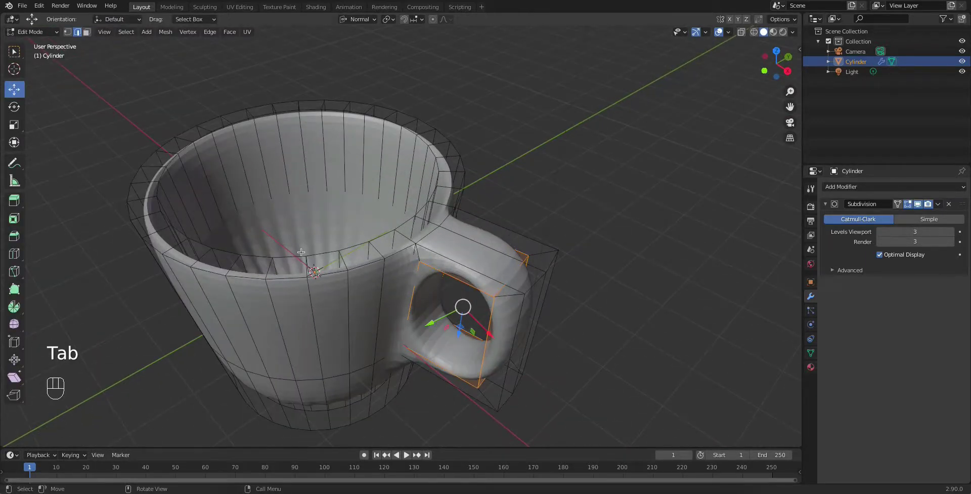
Step: Return to object mode and apply the mug's scale transform
key("Tab")
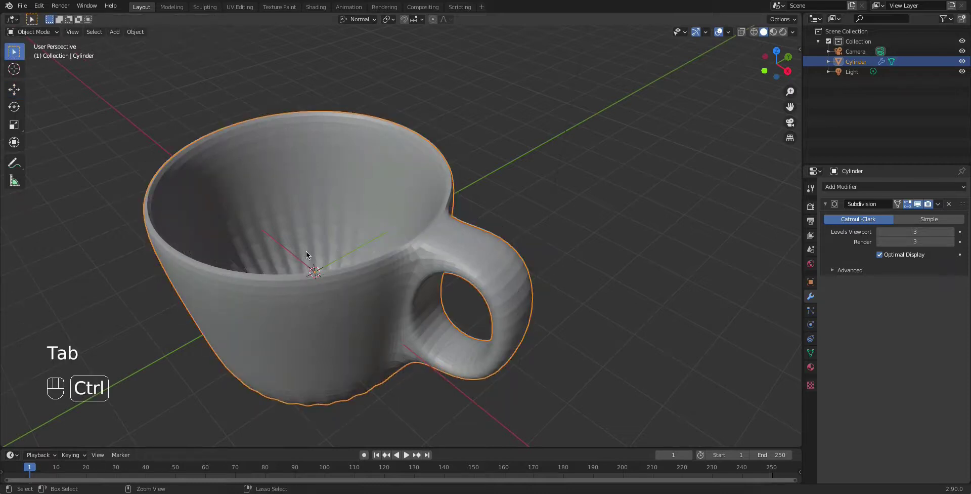
key("ctrl+a")
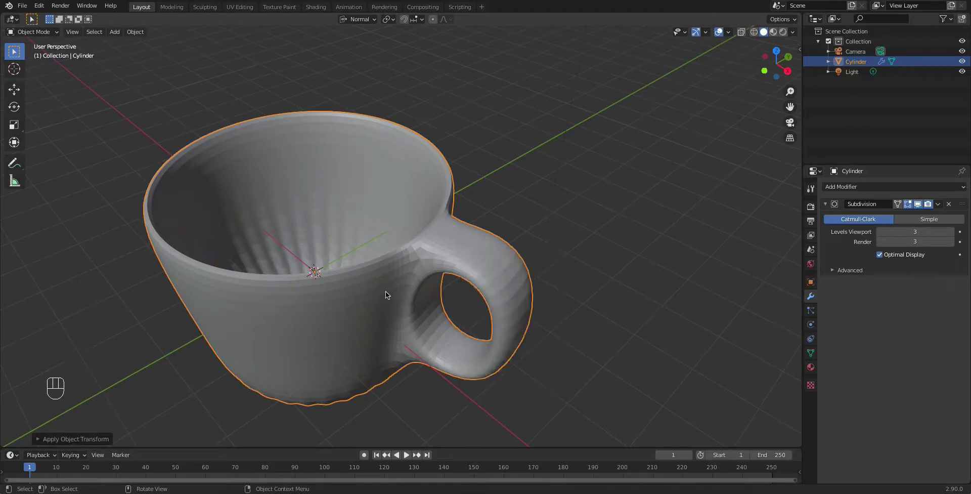
Step: Bevel the top rim edge loop into a rounded lip and return to object mode
key("Tab")
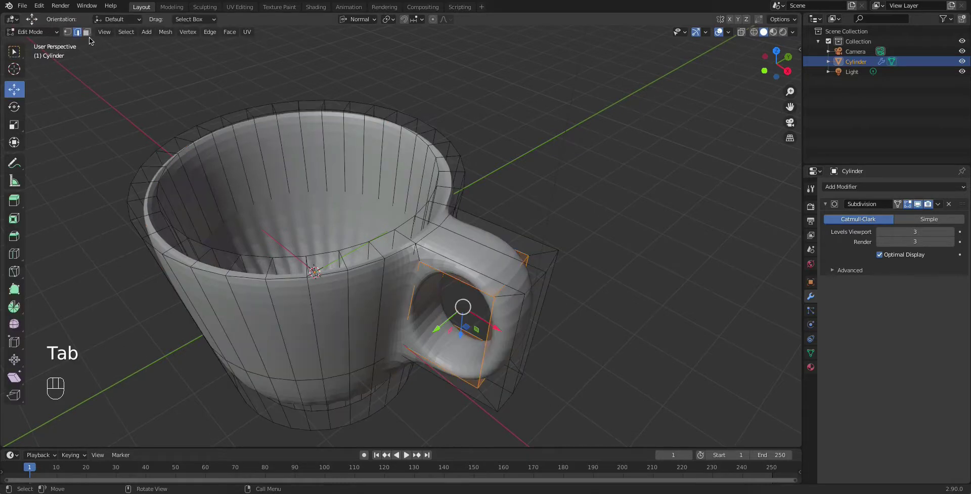
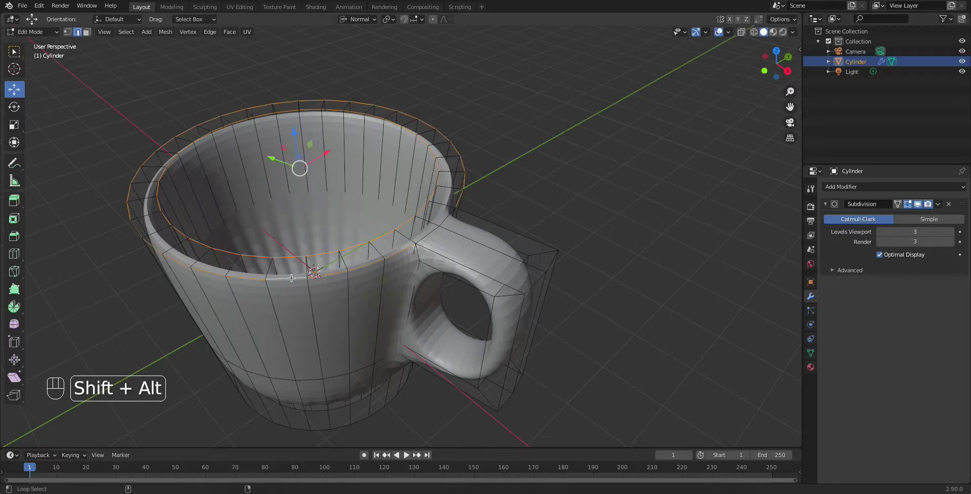
key("ctrl+b")
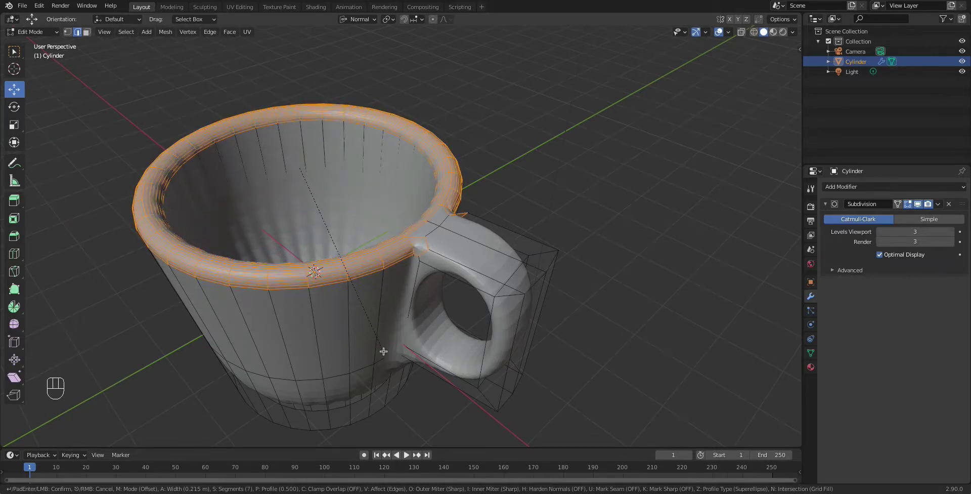
key("Tab")
left_click_drag(385, 348, 379, 367)
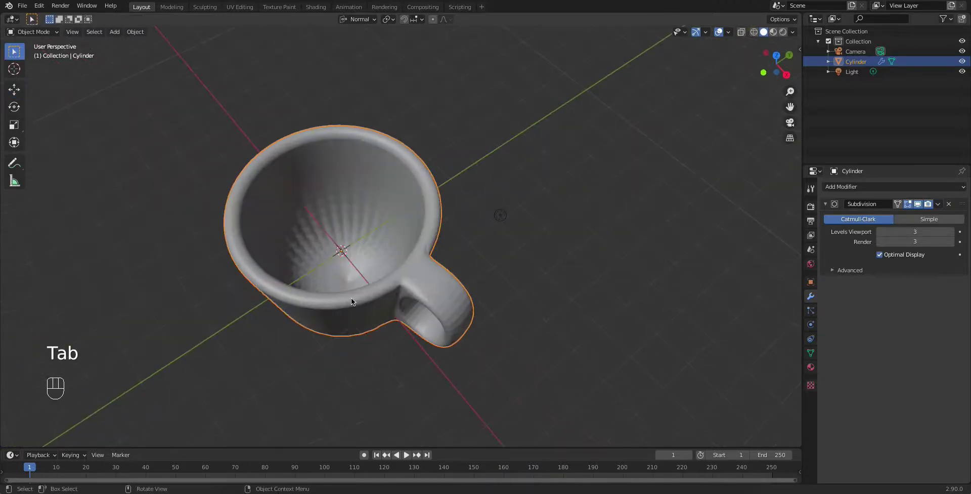
Step: Orbit the mug to view its underside before editing the base
left_click_drag(355, 301, 365, 263)
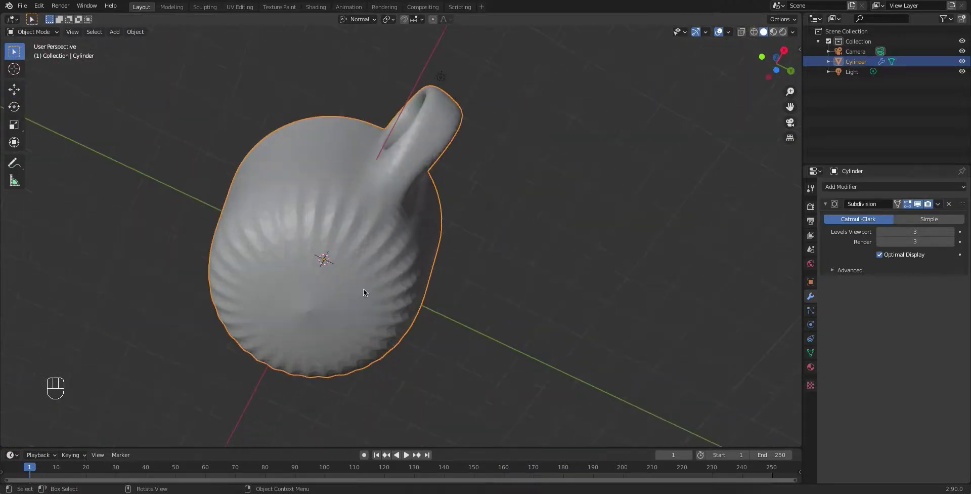
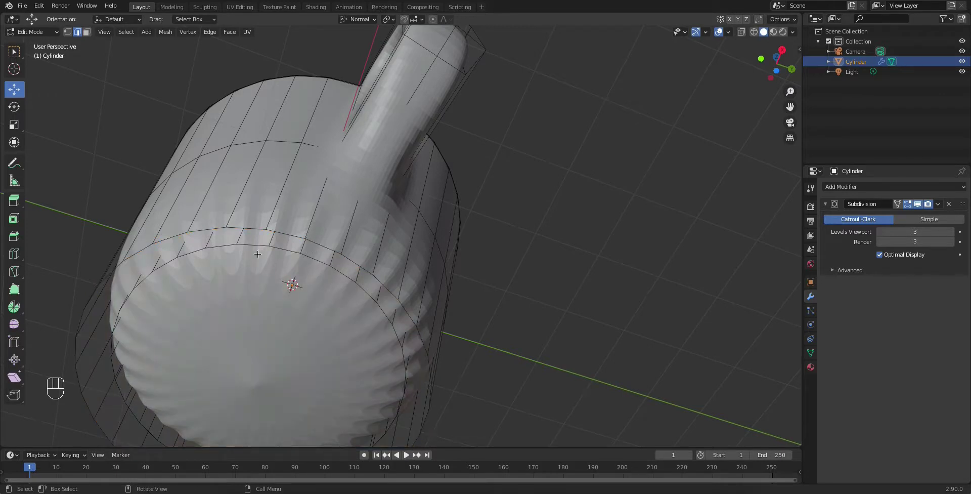
Step: Bevel the mug's bottom edge loop for a rounded base and return to the whole object
key("shift+z")
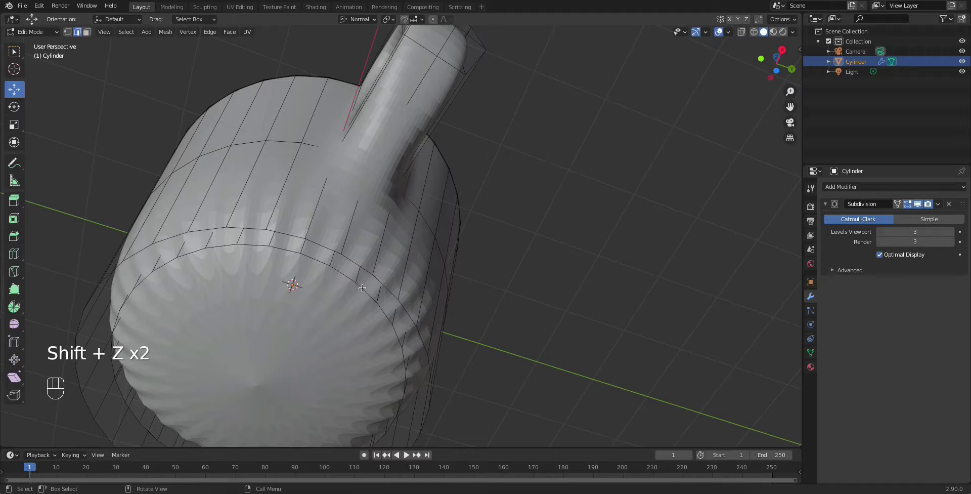
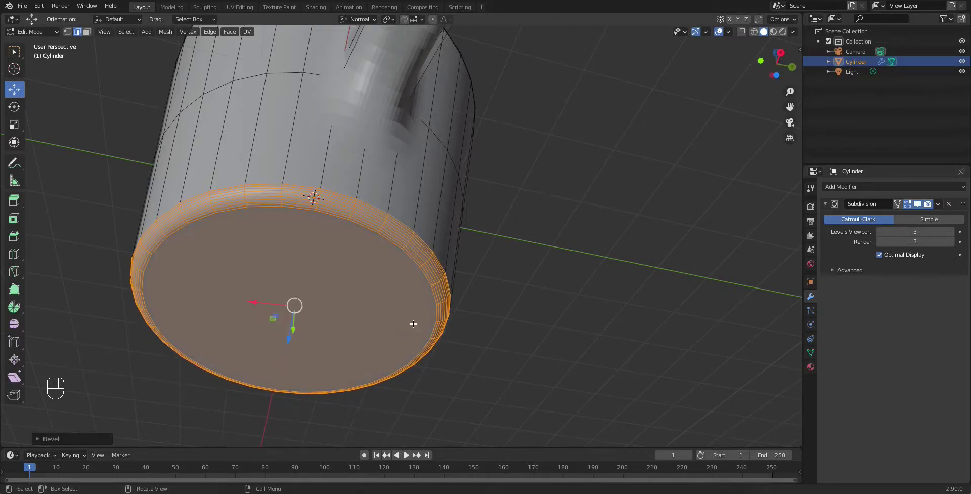
middle_click(416, 312)
key("Tab")
left_click_drag(356, 270, 449, 276)
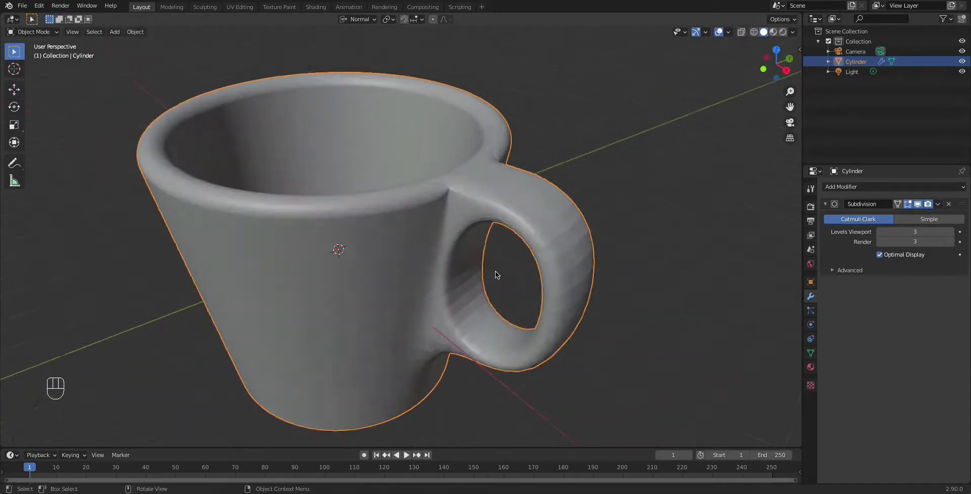
Step: Apply Shade Smooth to the mug and check the smoothing from several angles
middle_click(491, 275)
right_click(431, 218)
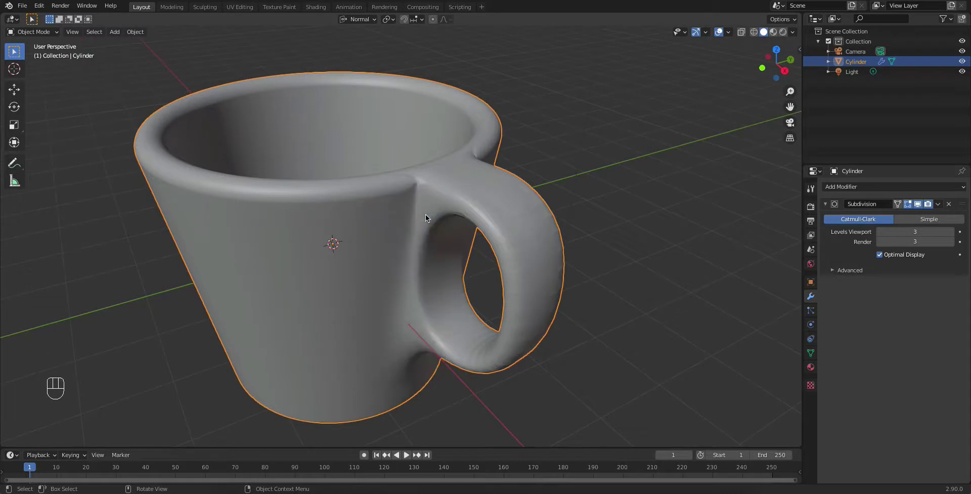
left_click(573, 248)
left_click_drag(432, 293, 420, 280)
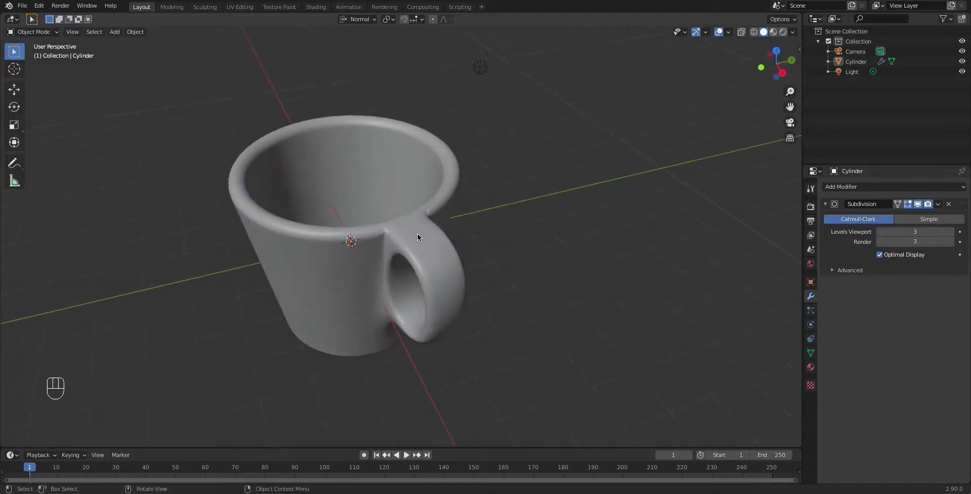
left_click_drag(422, 239, 467, 228)
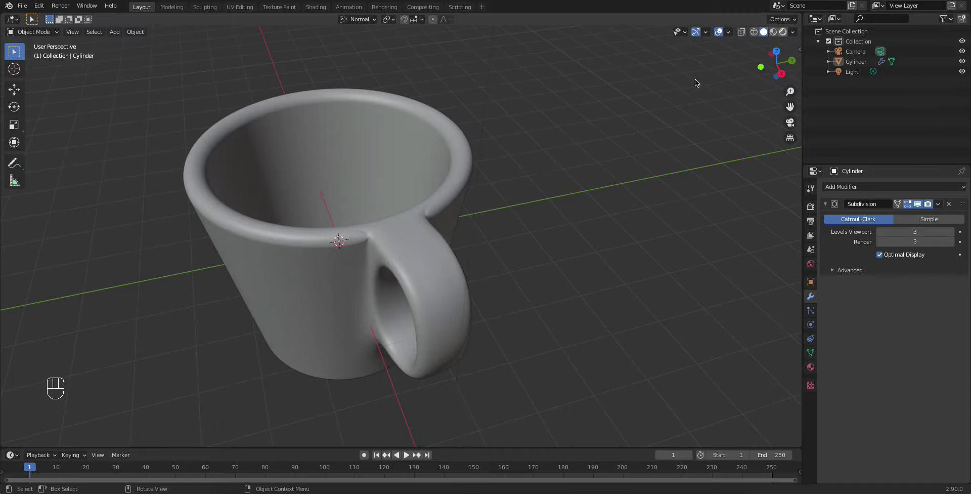
Step: Reselect the mug to bring up its empty material settings
left_click(696, 116)
left_click_drag(524, 177, 450, 210)
Step: Create a new Principled BSDF material, Material.001, on the mug
left_click(427, 198)
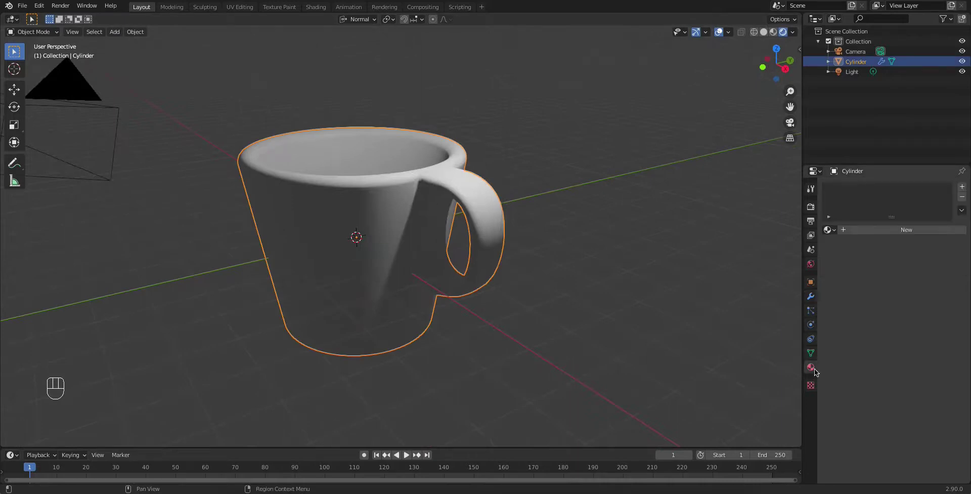
left_click(879, 236)
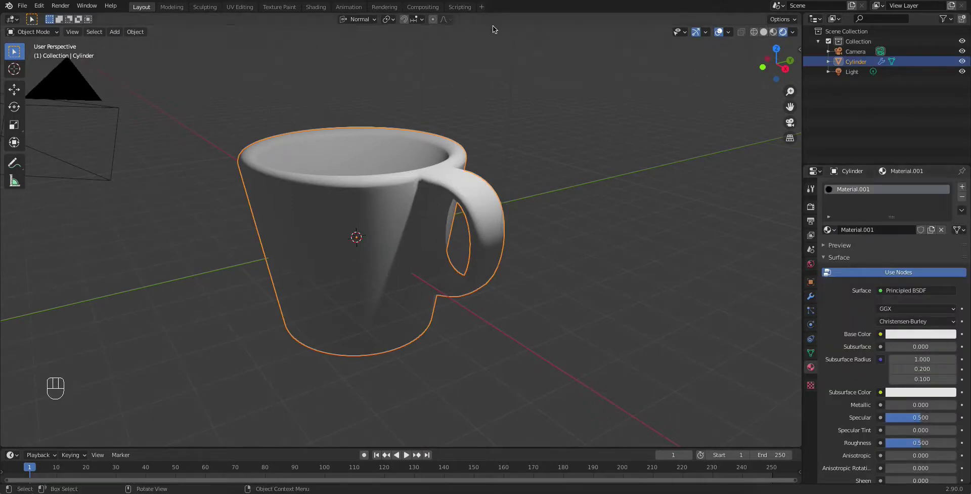
left_click_drag(799, 37, 655, 152)
middle_click(613, 199)
left_click_drag(569, 217, 535, 236)
middle_click(540, 231)
left_click(417, 257)
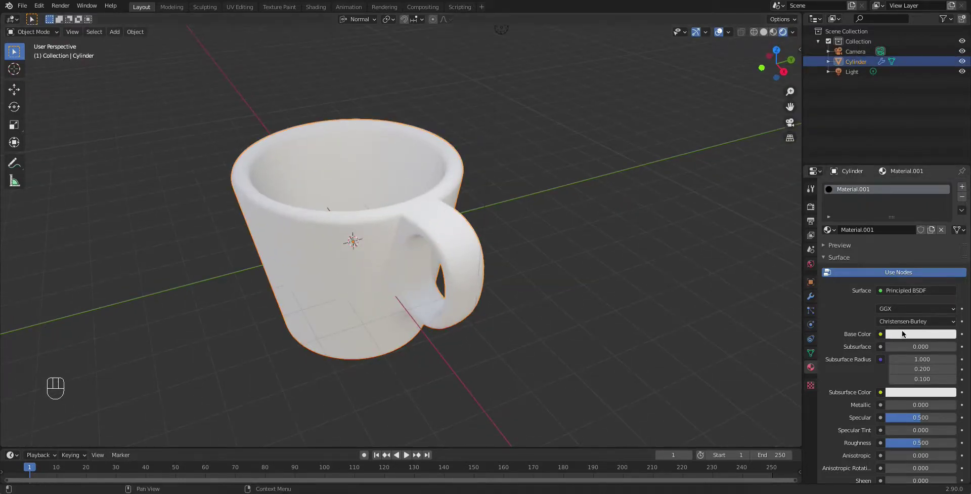
Step: Lower the material's roughness to about 0.011 for a glossy finish
left_click_drag(914, 443, 431, 165)
middle_click(411, 159)
middle_click(399, 179)
Step: Set the base colour to a terracotta orange, tuning hue, saturation and brightness
left_click_drag(193, 188, 251, 189)
left_click_drag(302, 208, 304, 227)
left_click_drag(340, 233, 577, 266)
left_click_drag(903, 333, 916, 321)
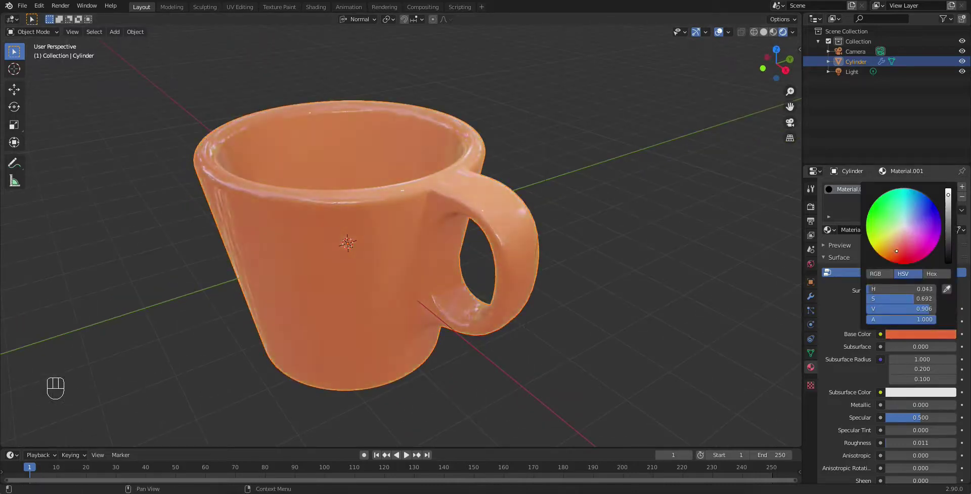
left_click(620, 201)
left_click_drag(589, 203, 618, 195)
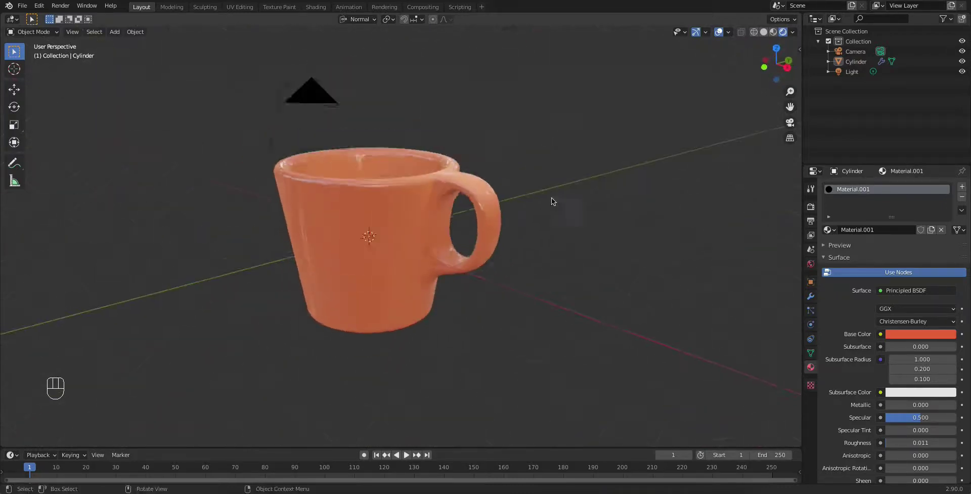
left_click_drag(532, 221, 493, 218)
middle_click(477, 228)
left_click_drag(462, 234, 450, 265)
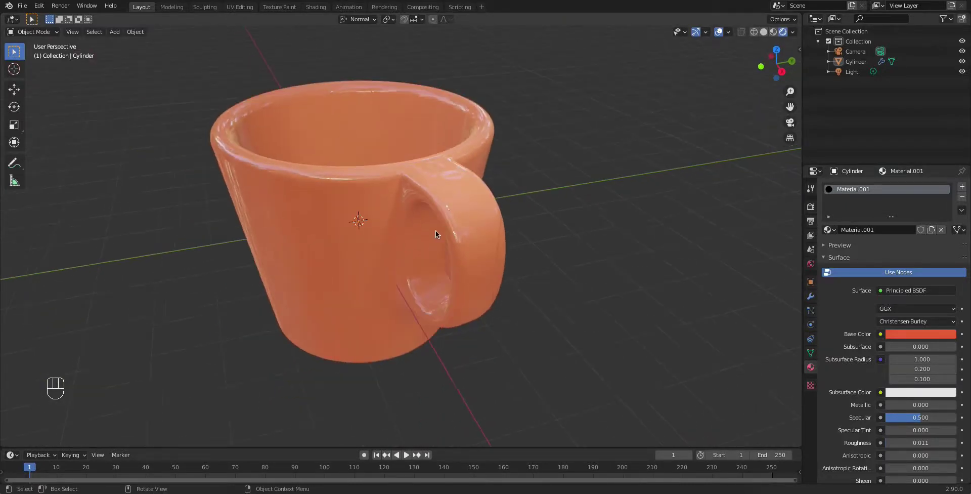
left_click_drag(444, 289, 500, 211)
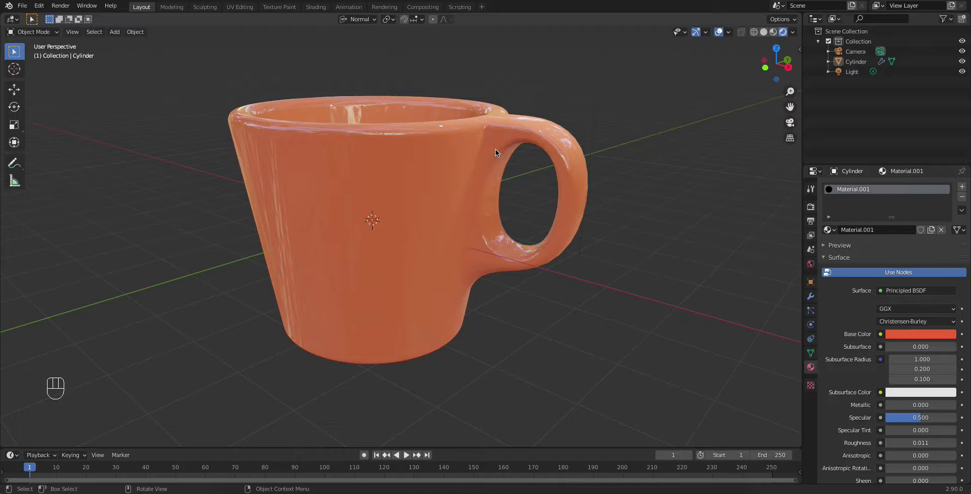
left_click_drag(473, 169, 479, 194)
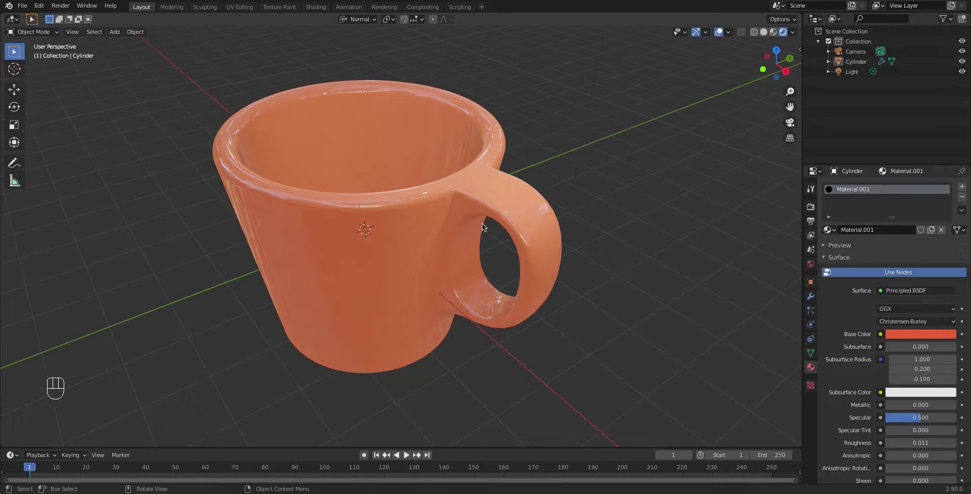
left_click_drag(537, 239, 424, 177)
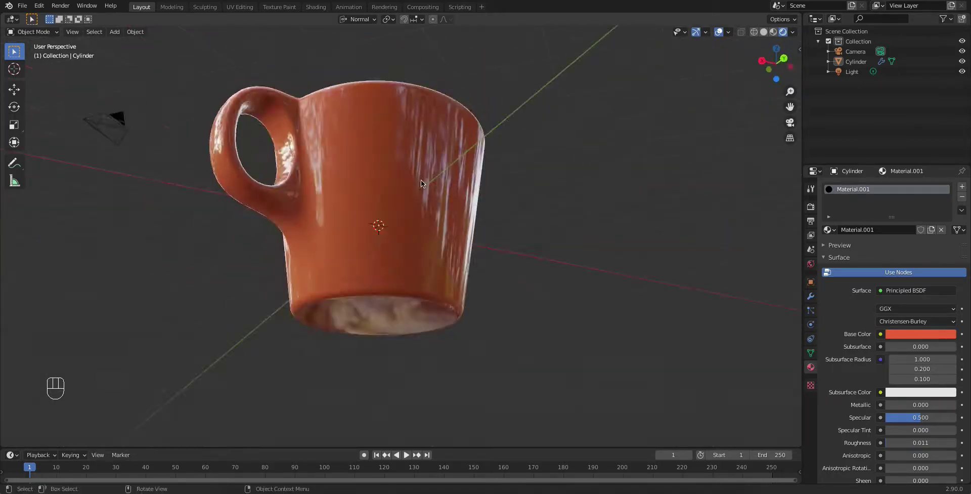
left_click_drag(423, 170, 531, 230)
left_click_drag(463, 233, 467, 187)
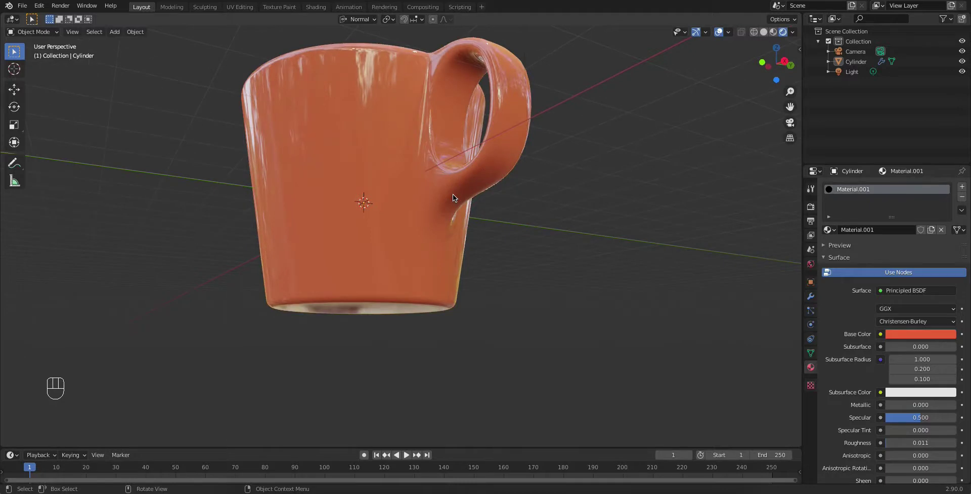
left_click_drag(452, 201, 467, 245)
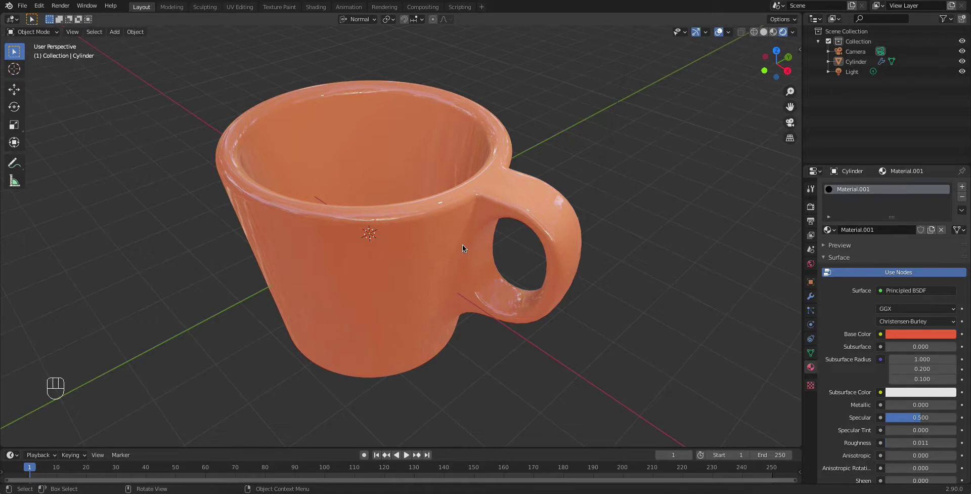
left_click_drag(441, 236, 448, 230)
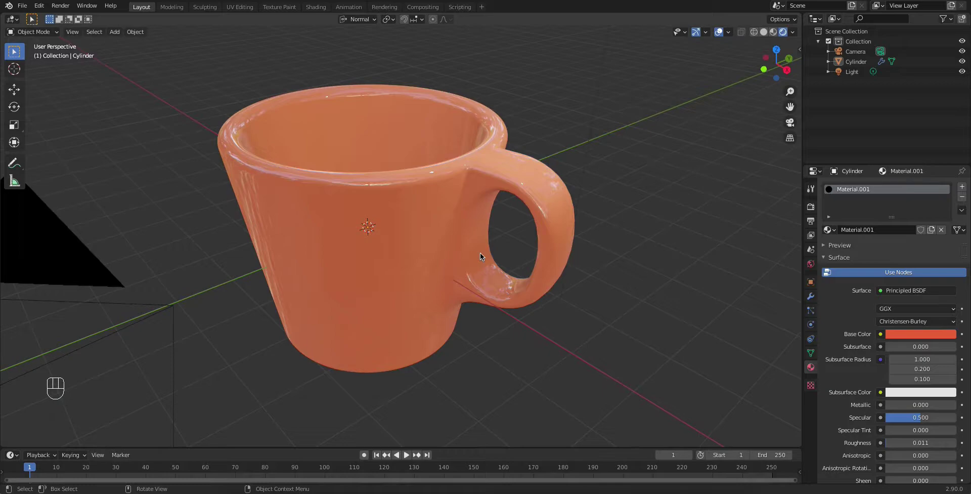